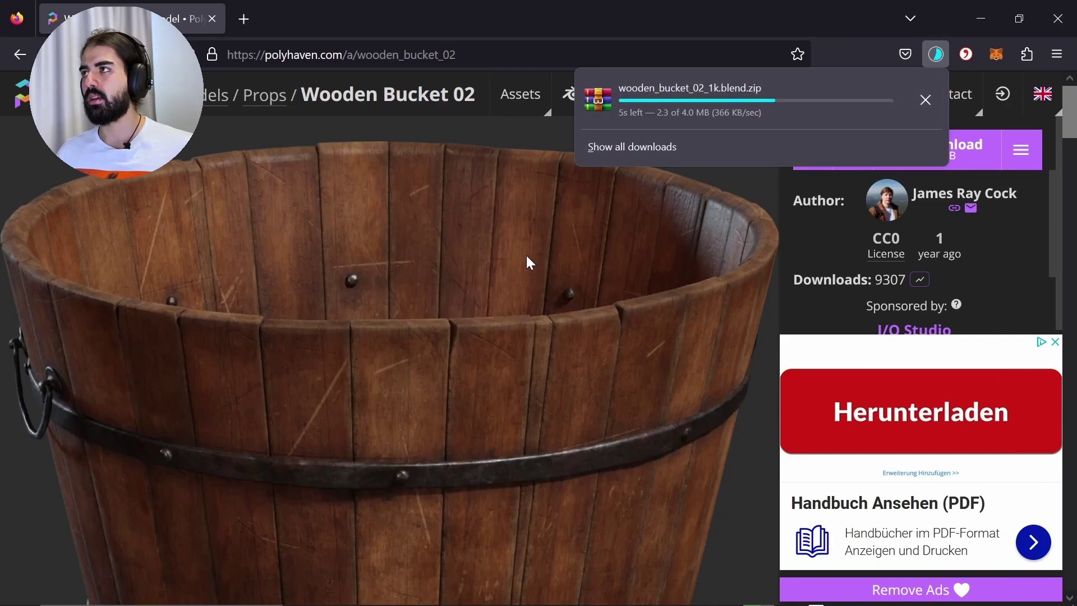
# Switch from Firefox back to the Blender room scene once the bucket download starts.
pyautogui.press('z')
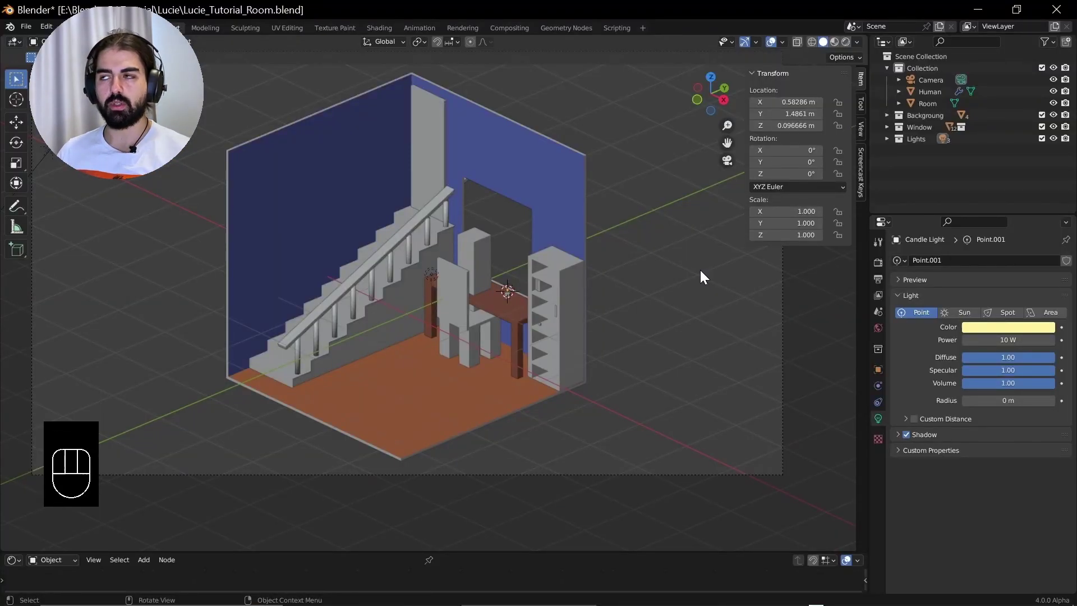
# Append wooden_bucket_02 and its two handle objects from the downloaded .blend file.
pyautogui.press('F4')
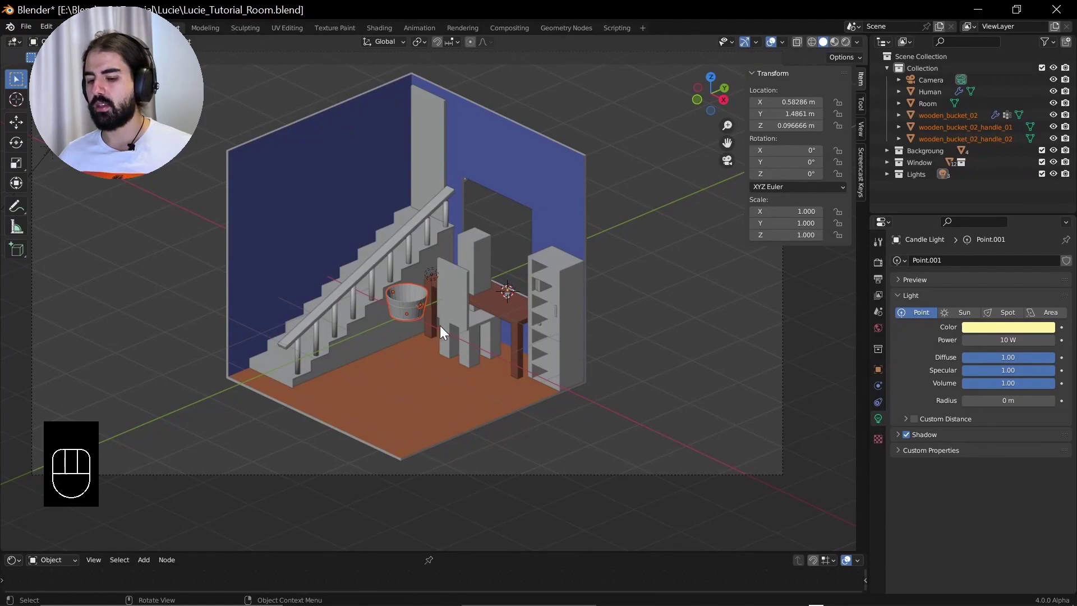
# Move the bucket onto the room floor from top view and check it in rendered shading.
pyautogui.press('g')
pyautogui.press('KP_7')
pyautogui.moveTo(409, 338); pyautogui.dragTo(404, 246)
pyautogui.press('g')
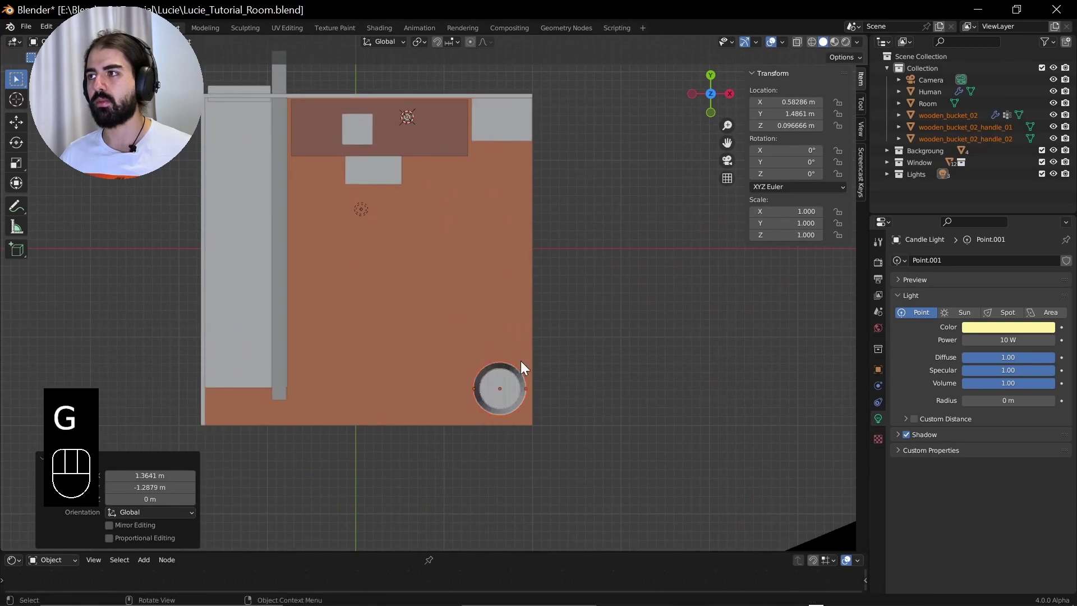
pyautogui.press('KP_0')
pyautogui.press('KP_Decimal')
pyautogui.press('z')
# Nudge the bucket into place beside the shelf while orbiting close around it.
pyautogui.moveTo(556, 314); pyautogui.dragTo(533, 312)
pyautogui.click(533, 312)
pyautogui.rightClick(533, 312)
pyautogui.middleClick(533, 312)
pyautogui.moveTo(605, 299); pyautogui.dragTo(626, 292)
pyautogui.press('g')
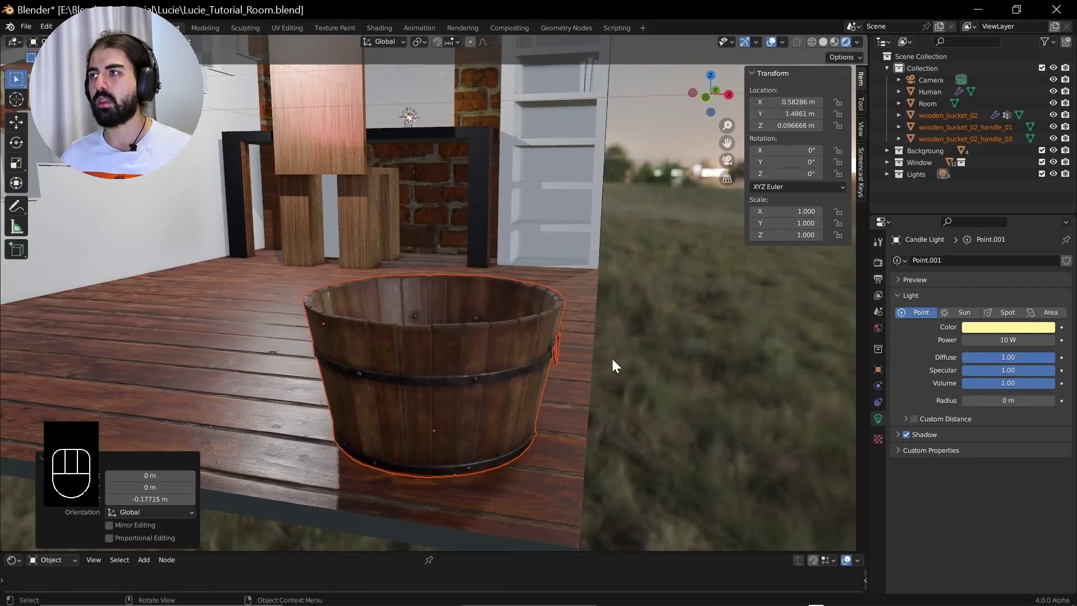
pyautogui.middleClick(397, 396)
pyautogui.press('Tab')
pyautogui.moveTo(470, 371); pyautogui.dragTo(489, 371)
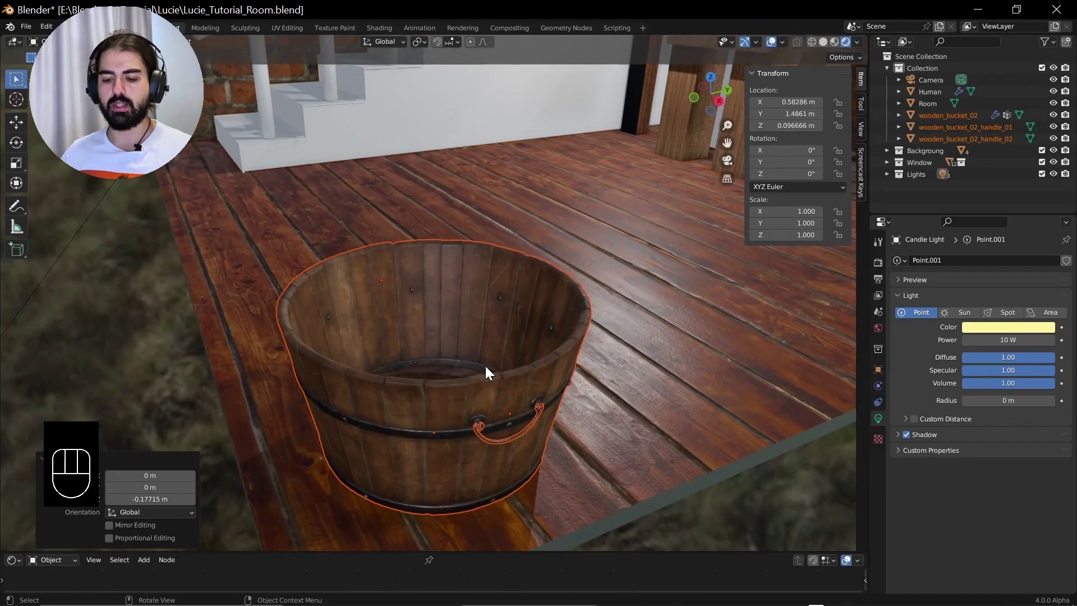
# Return to plain shading, select the bucket body and show its material settings.
pyautogui.press('z')
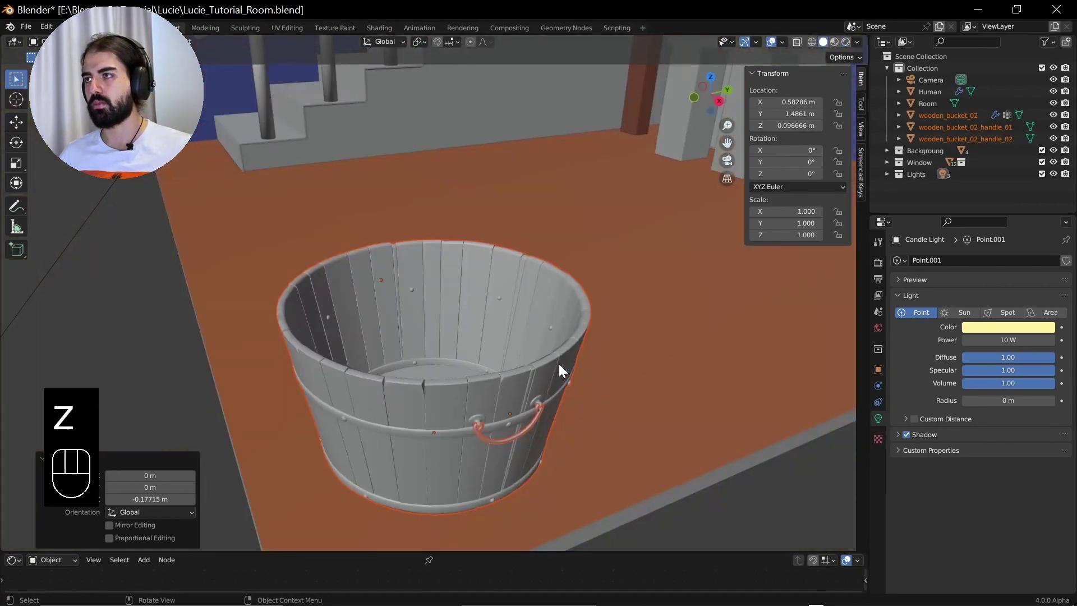
pyautogui.click(422, 347)
pyautogui.middleClick(444, 374)
pyautogui.click(447, 380)
# Snap the cursor to the bucket's centre and add a circle mesh there, viewed from above.
pyautogui.press('shift+a')
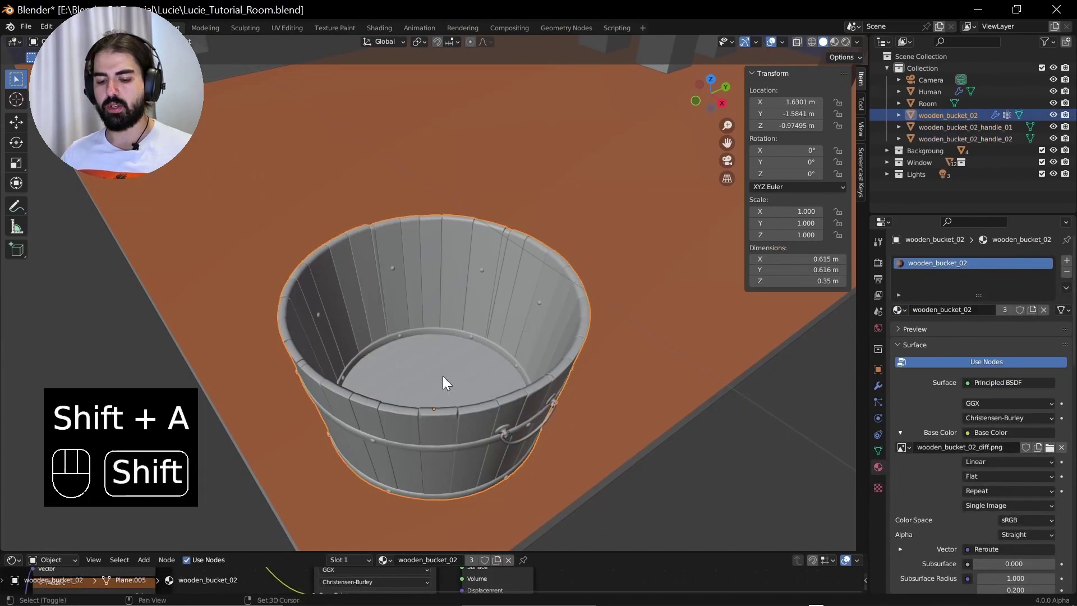
pyautogui.press('shift+s')
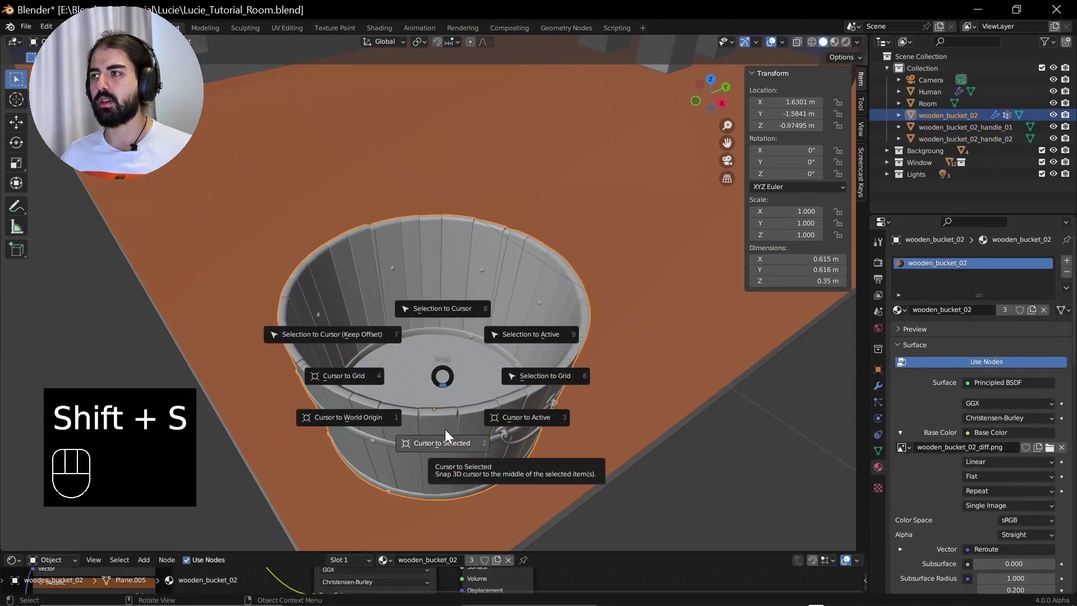
pyautogui.press('shift+a')
pyautogui.press('x')
pyautogui.press('shift+a')
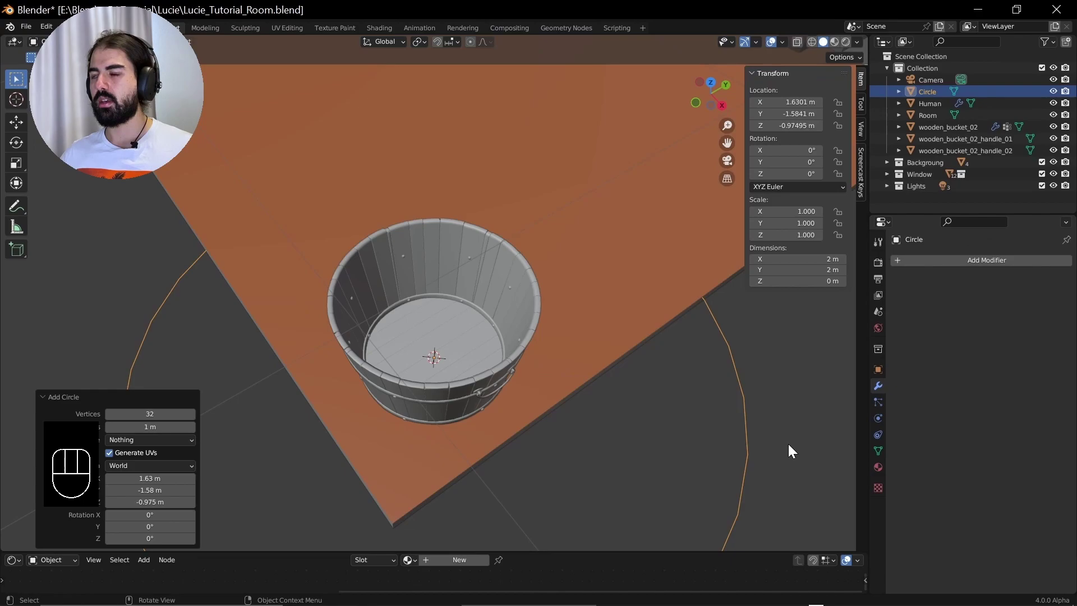
pyautogui.press('KP_7')
# Scale the circle to the bucket's inner width below the rim and fill it into a disc.
pyautogui.press('s')
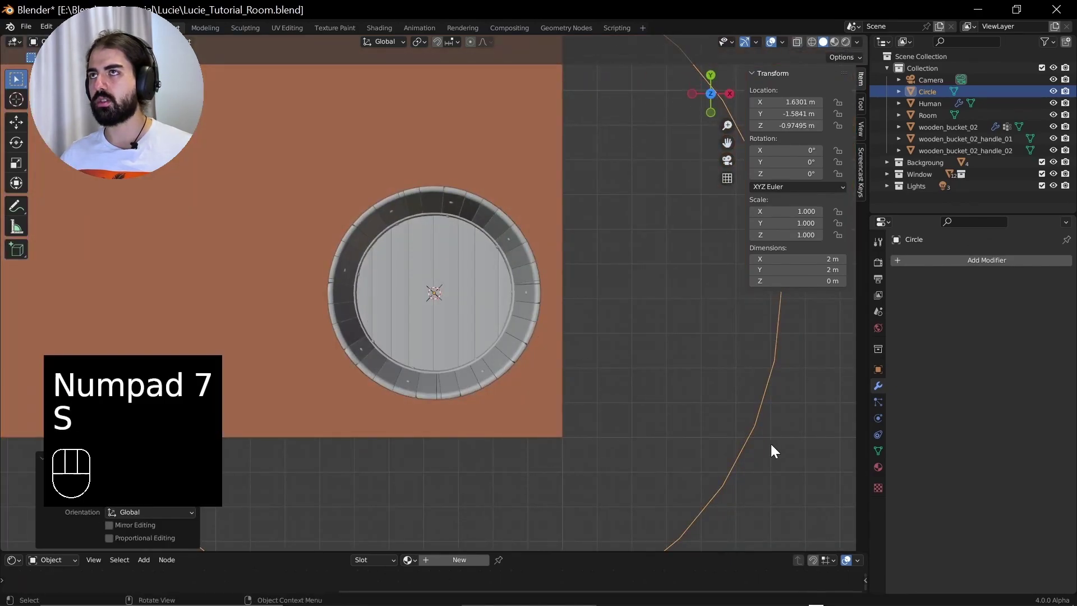
pyautogui.press('Tab')
pyautogui.press('s')
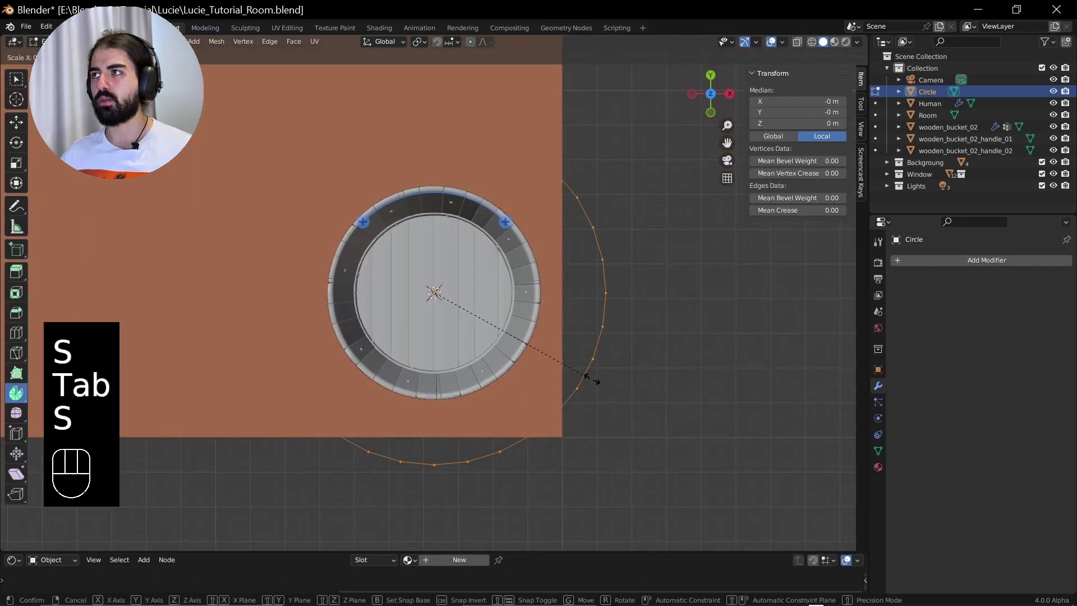
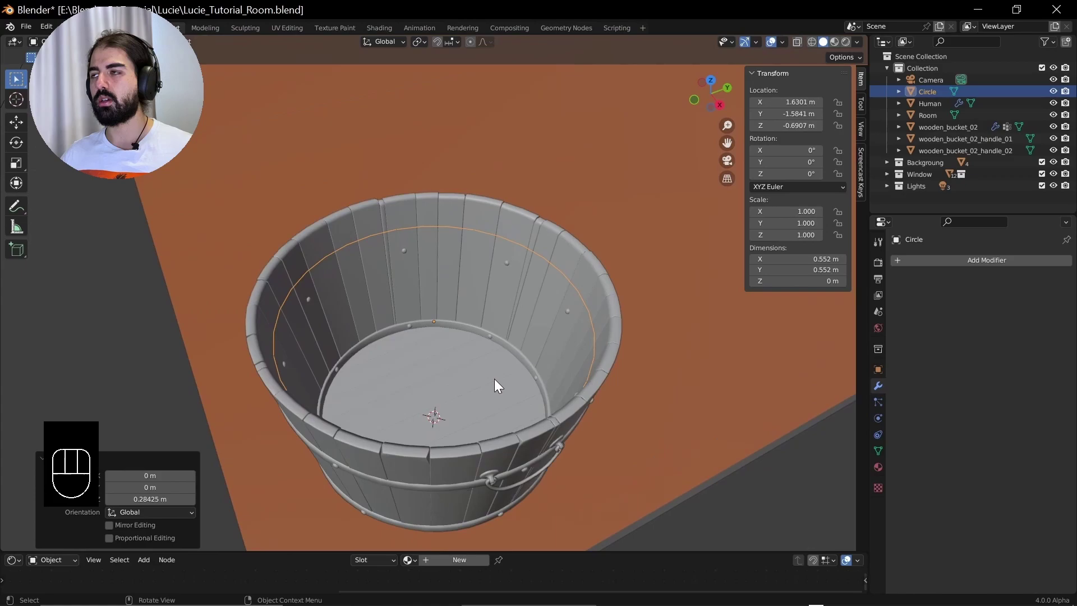
pyautogui.press('Tab')
pyautogui.press('s')
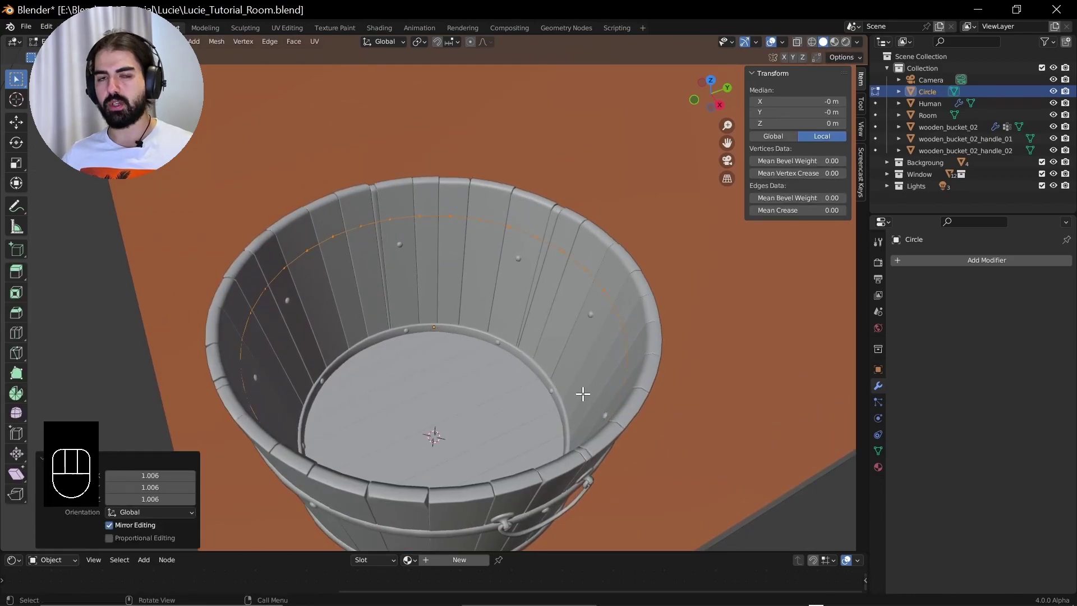
pyautogui.press('f')
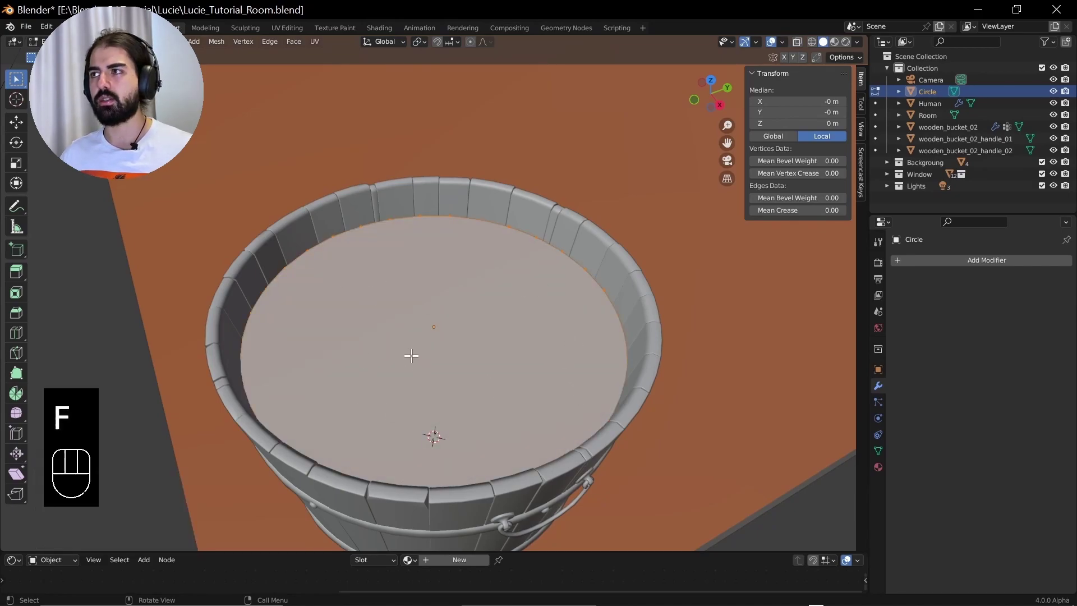
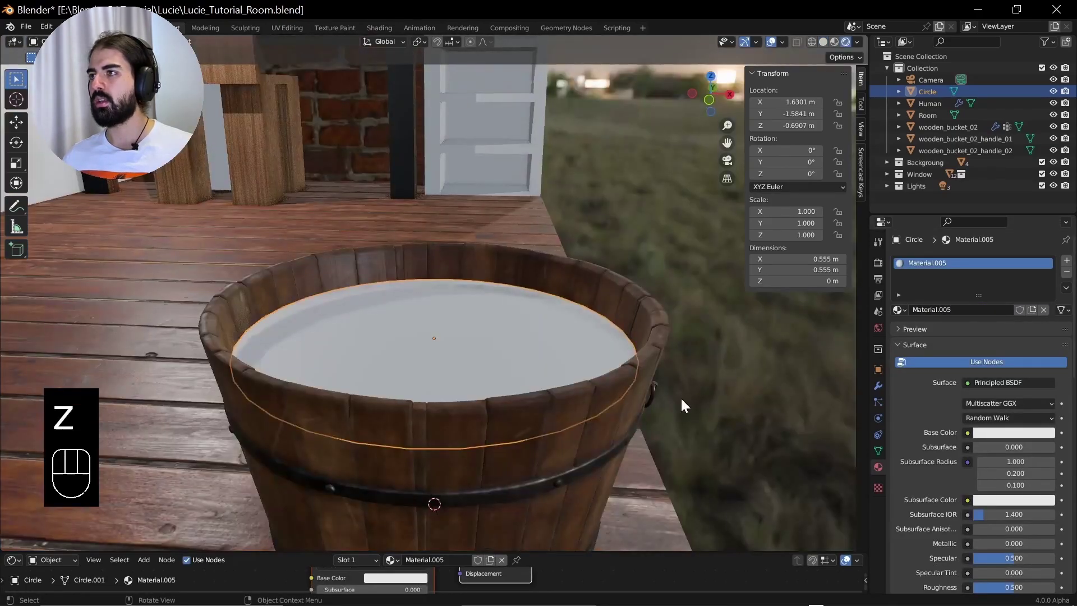
# Give the disc a new Glossy BSDF material with Roughness 0 and check its reflections.
pyautogui.moveTo(683, 409); pyautogui.dragTo(631, 396)
pyautogui.moveTo(968, 385); pyautogui.dragTo(820, 176)
pyautogui.click(1013, 441)
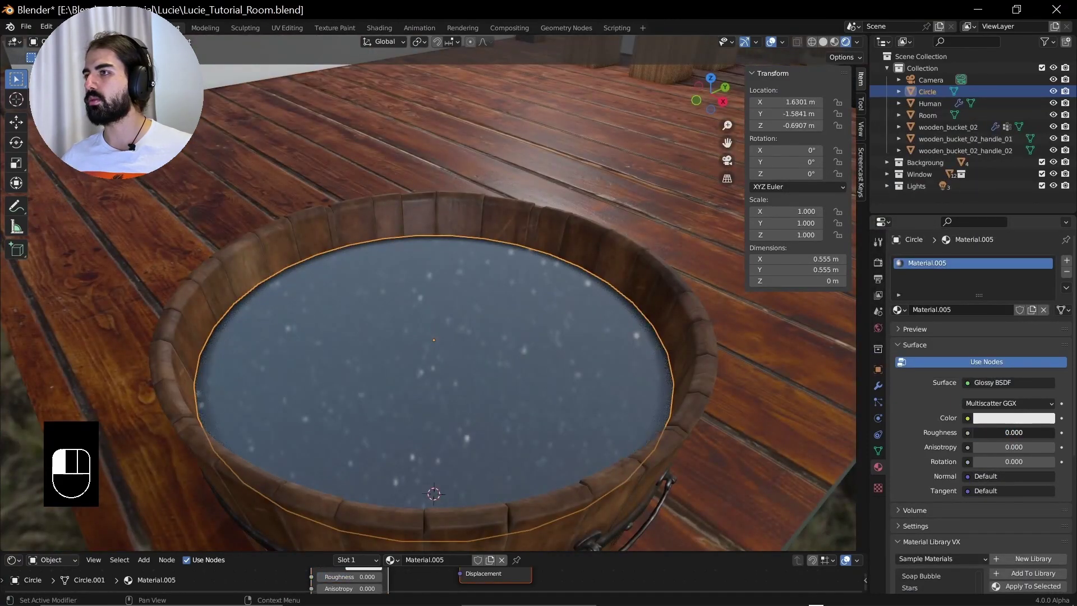
pyautogui.moveTo(629, 415); pyautogui.dragTo(607, 402)
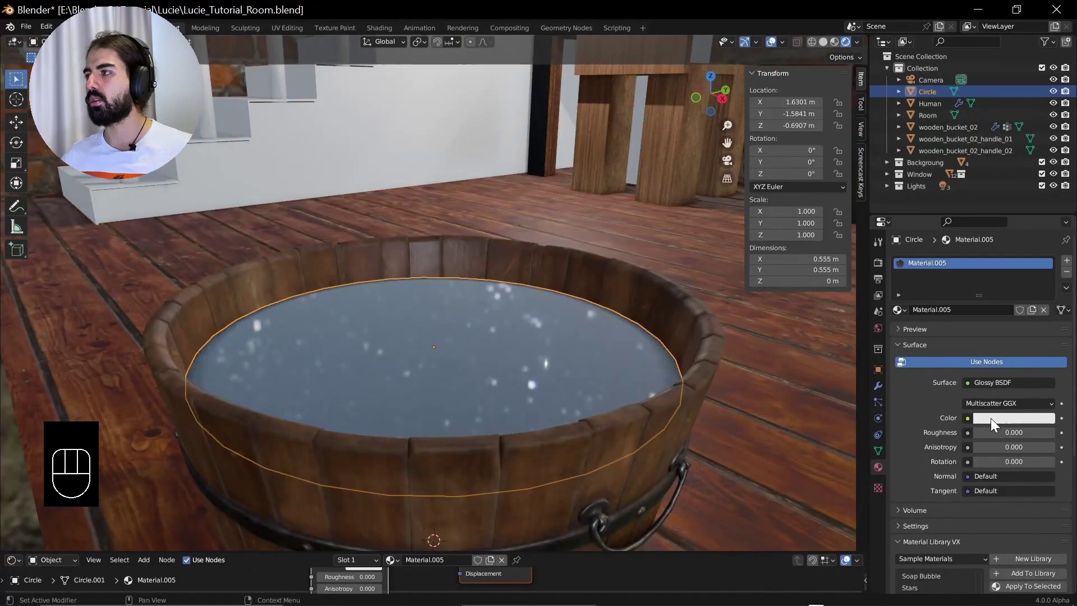
# Set the glossy colour to pale bluish B2B1E7 and view the whole bucket from the camera.
pyautogui.click(997, 420)
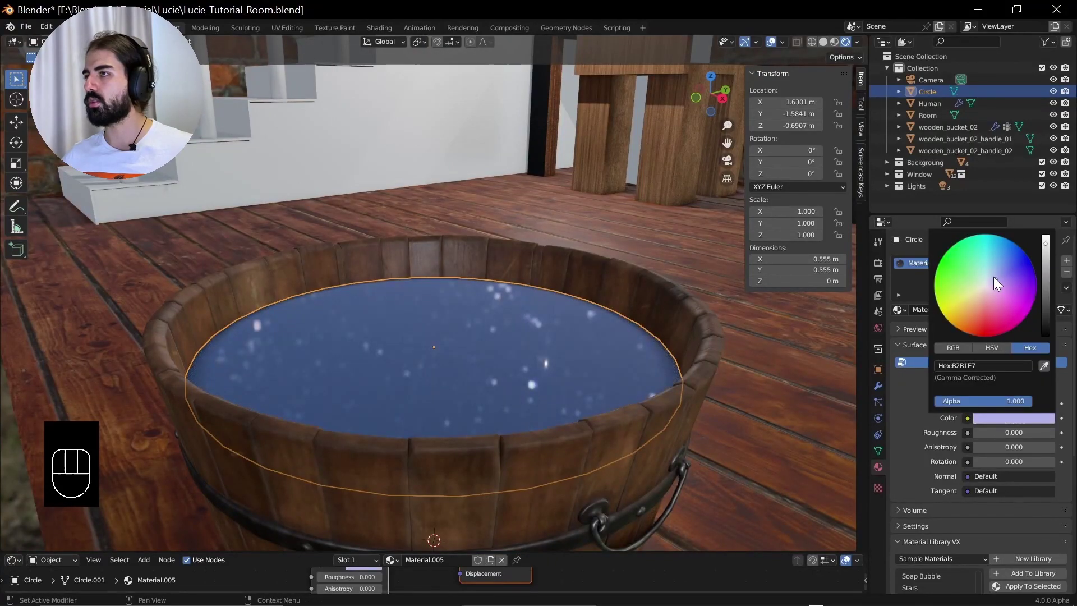
pyautogui.press('KP_0')
pyautogui.moveTo(515, 355); pyautogui.dragTo(561, 260)
pyautogui.moveTo(512, 305); pyautogui.dragTo(516, 241)
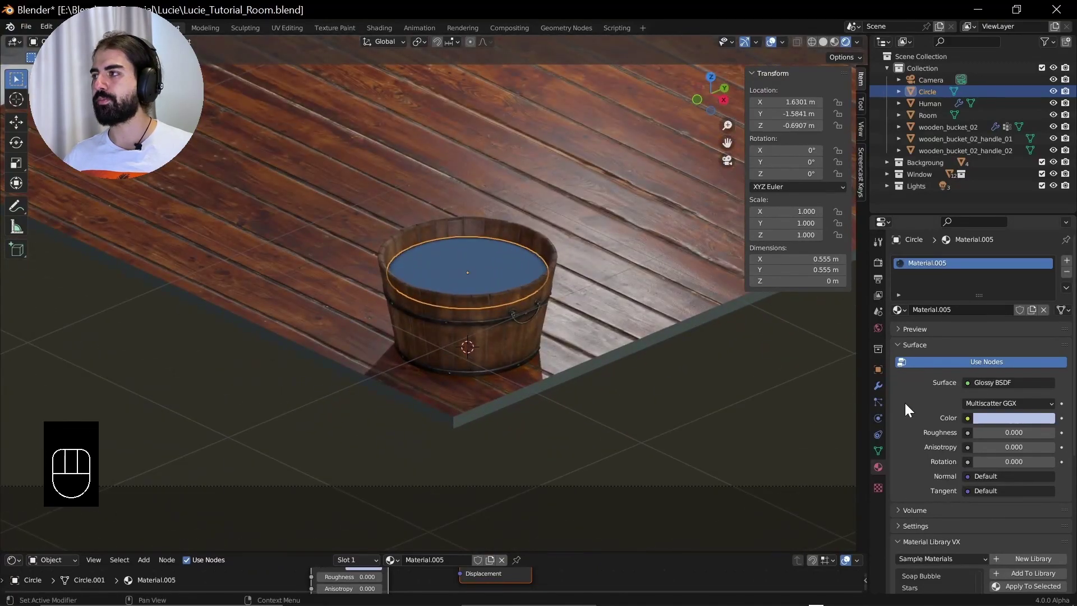
# Arrange the Shader Editor and wire a Bump node into the Glossy BSDF Normal.
pyautogui.middleClick(628, 193)
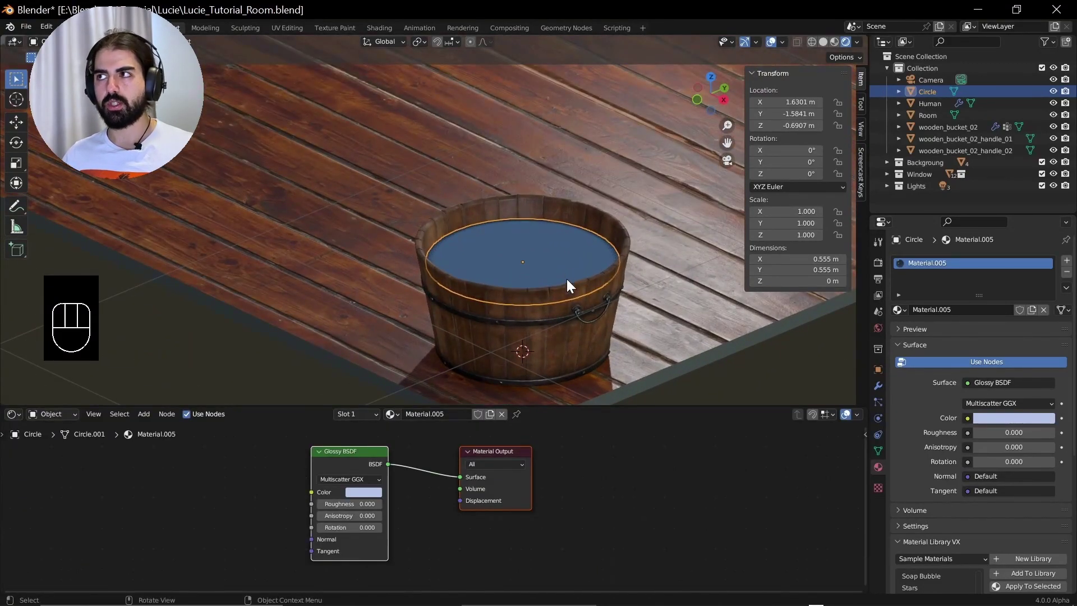
pyautogui.moveTo(429, 483); pyautogui.dragTo(449, 449)
pyautogui.moveTo(469, 467); pyautogui.dragTo(492, 474)
pyautogui.middleClick(490, 478)
pyautogui.moveTo(469, 494); pyautogui.dragTo(309, 493)
pyautogui.click(376, 476)
# Add a Noise Texture driving the Bump Height so the water shows rippled reflections.
pyautogui.press('shift+a')
pyautogui.press('F3')
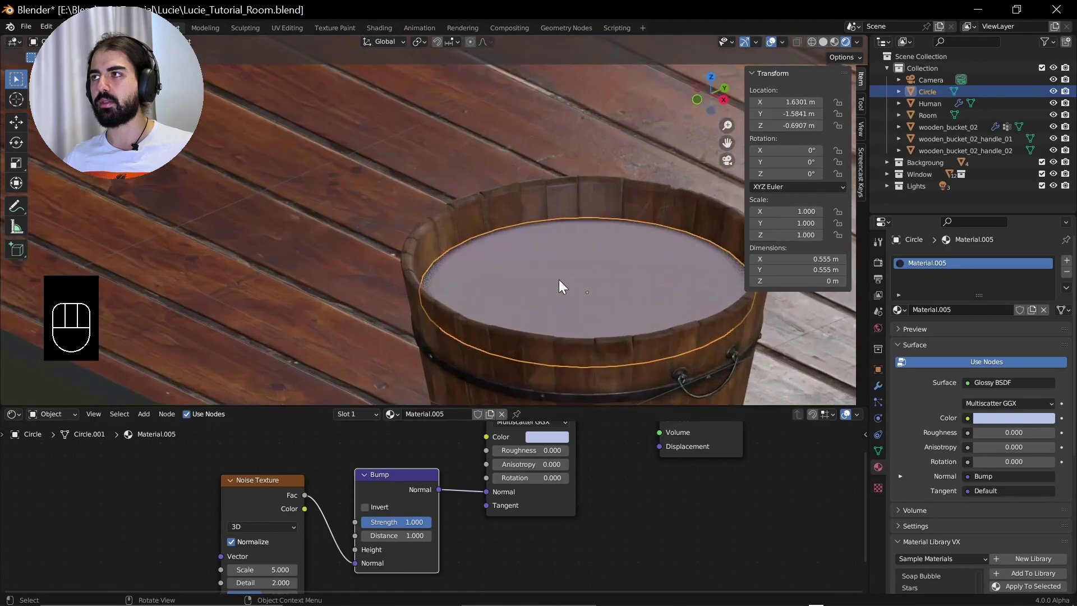
pyautogui.press('KP_Decimal')
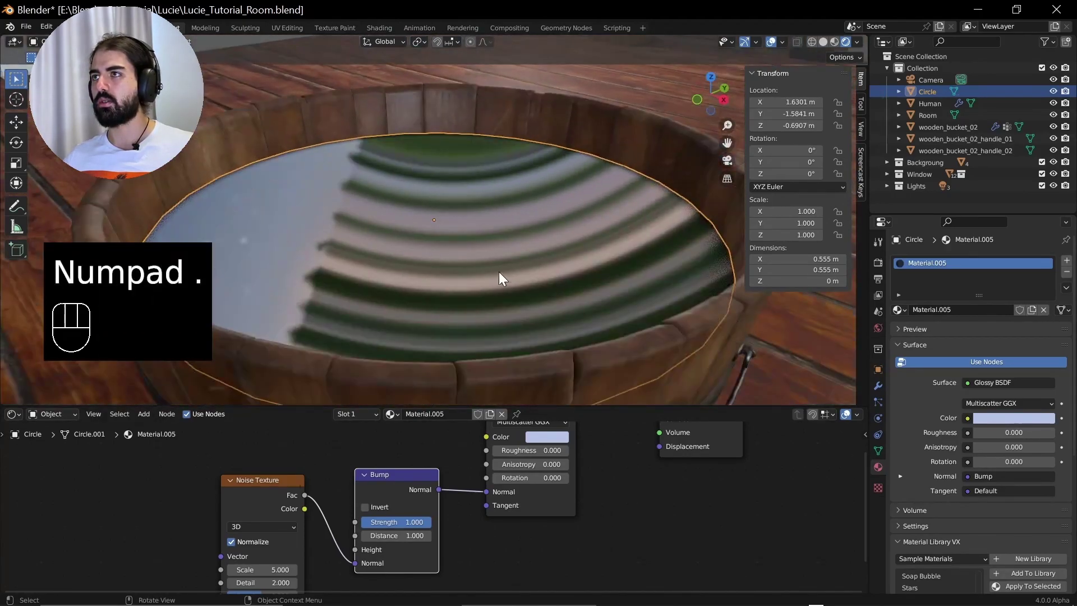